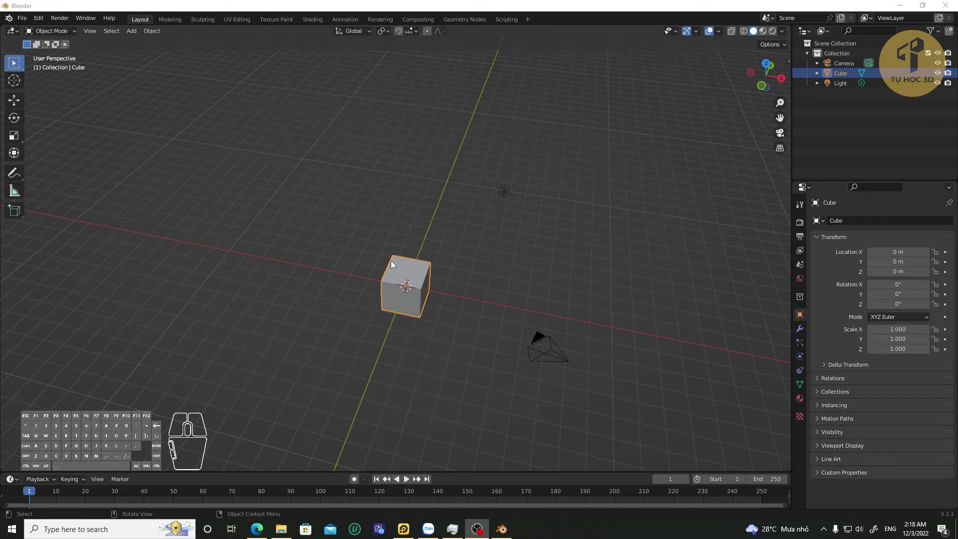
Step: Orbit and zoom around the default cube, from ground level up to a top-down angle
middle_click(469, 253)
left_click_drag(482, 272, 476, 248)
scroll("up", 3)
left_click_drag(437, 260, 441, 275)
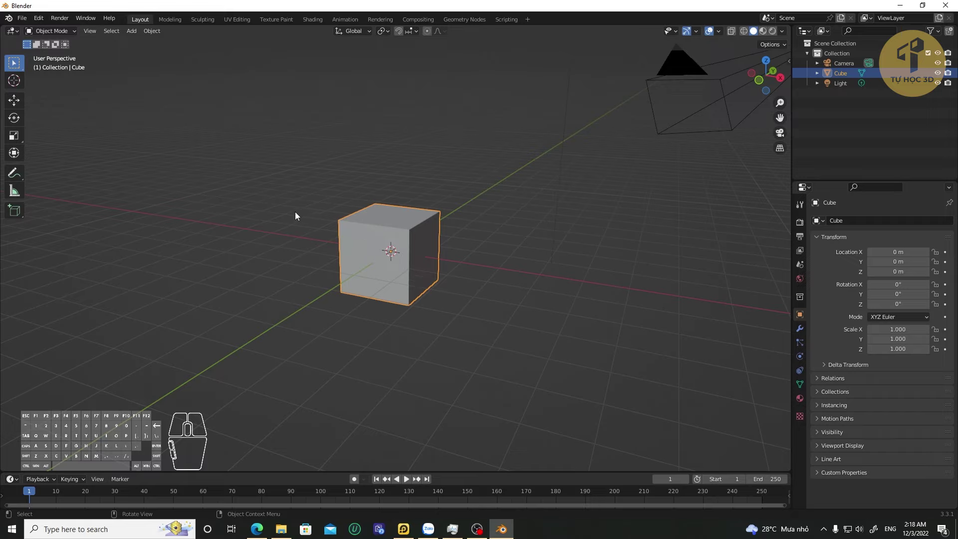
left_click_drag(473, 258, 20, 246)
left_click_drag(380, 266, 435, 278)
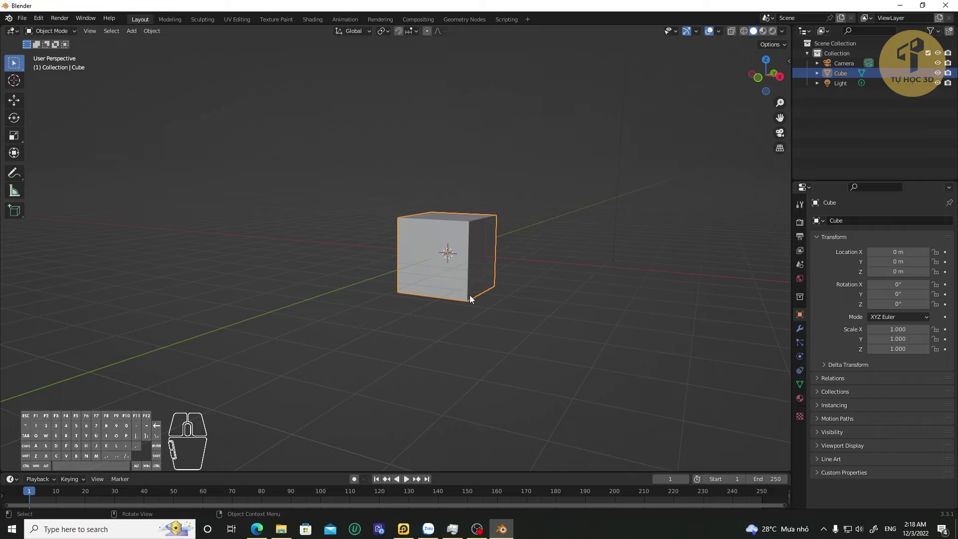
scroll("up", 3)
scroll("down", 3)
scroll("up", 3)
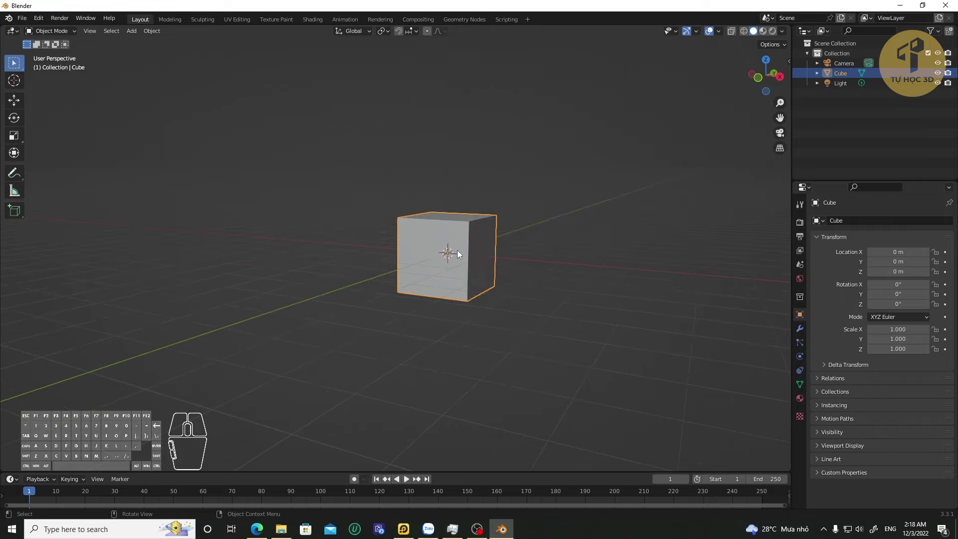
left_click_drag(466, 273, 456, 281)
left_click_drag(543, 269, 386, 319)
middle_click(319, 296)
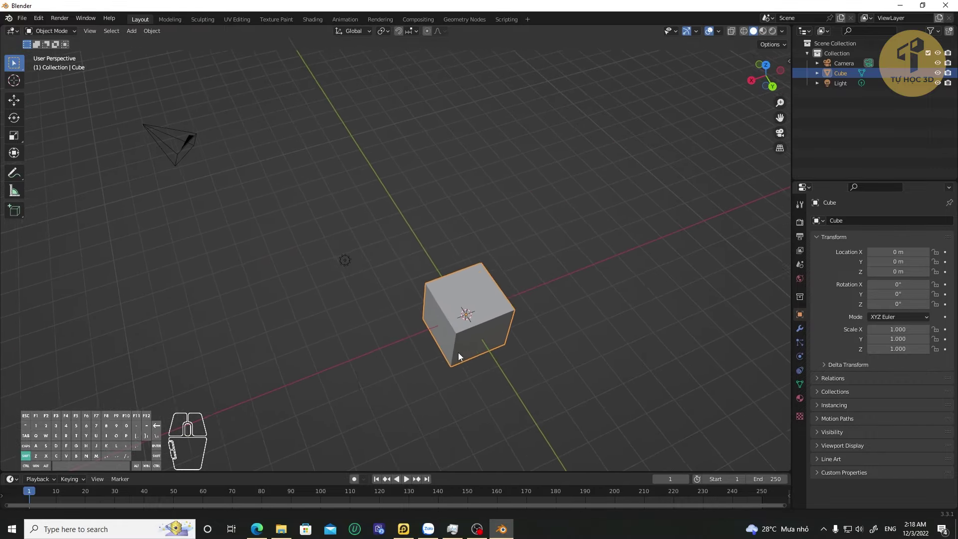
scroll("up", 3)
Step: Orbit higher and pan so the cube sits toward the left of the viewport
left_click_drag(586, 374, 513, 330)
left_click_drag(496, 359, 477, 314)
left_click_drag(411, 310, 432, 310)
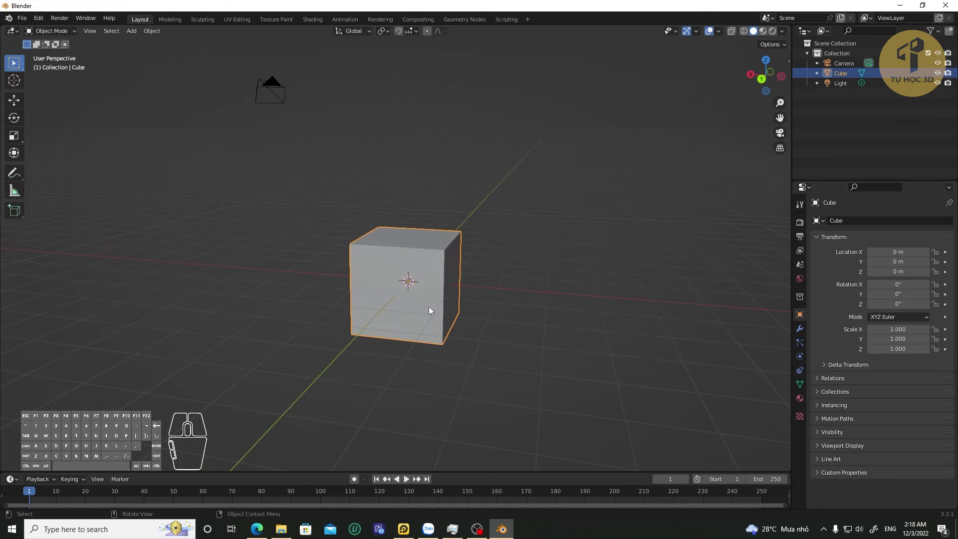
left_click_drag(438, 308, 382, 303)
scroll("up", 3)
scroll("down", 3)
scroll("up", 3)
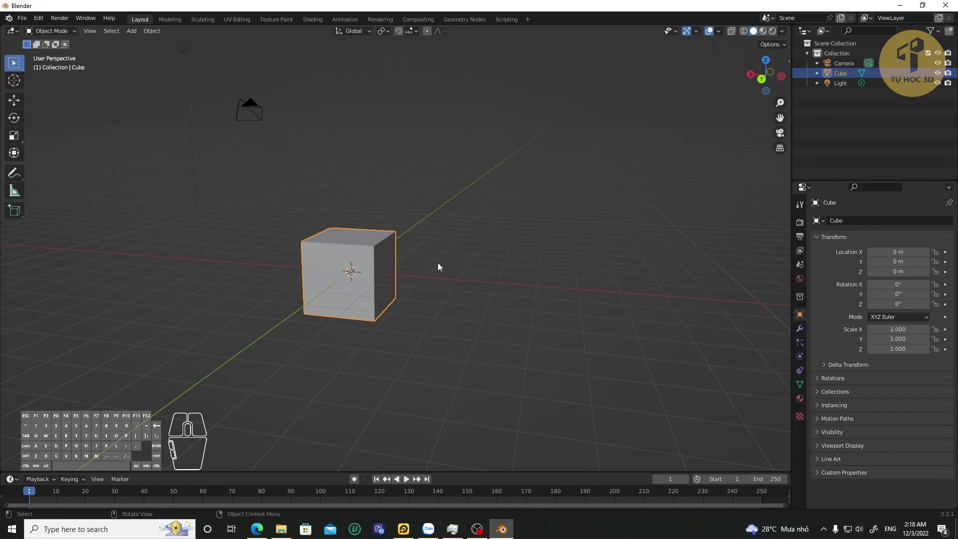
scroll("down", 3)
left_click_drag(422, 271, 386, 298)
left_click_drag(384, 284, 423, 284)
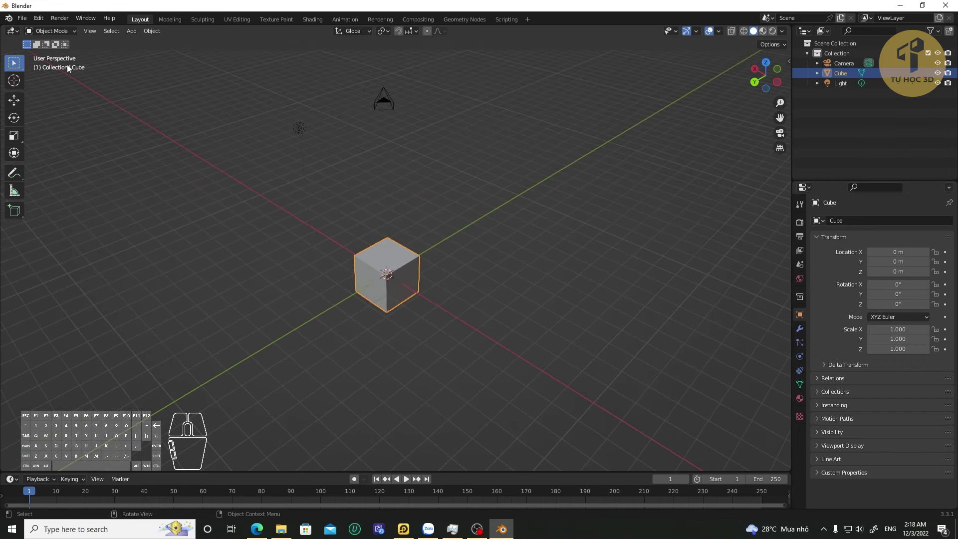
middle_click(428, 278)
scroll("up", 3)
left_click_drag(470, 293, 439, 290)
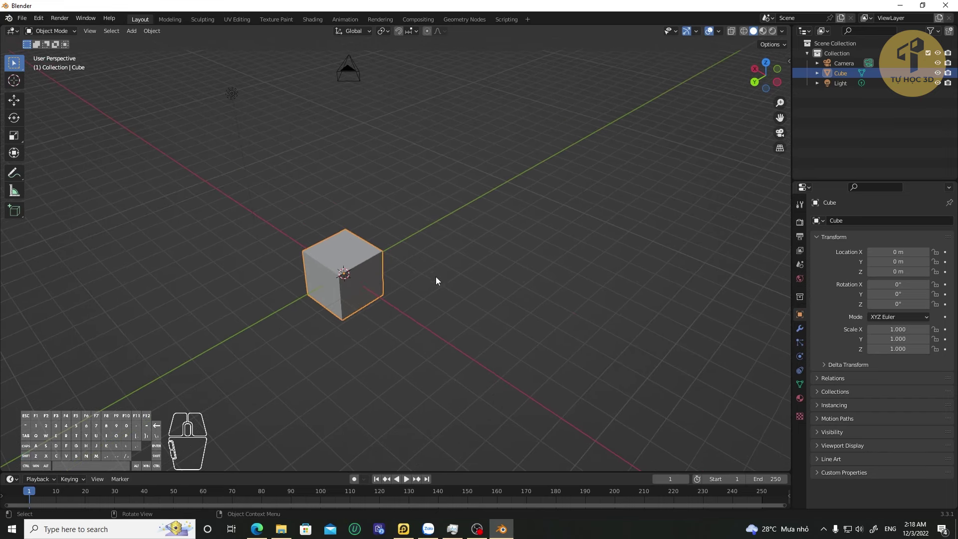
Step: Snap to side, front and left orthographic viewpoints from the View pie menu
key("`")
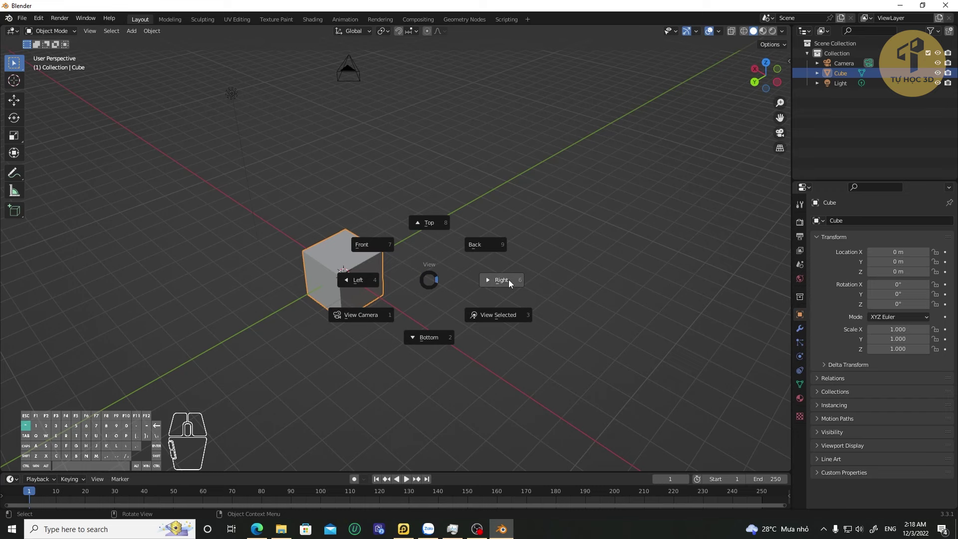
left_click(365, 249)
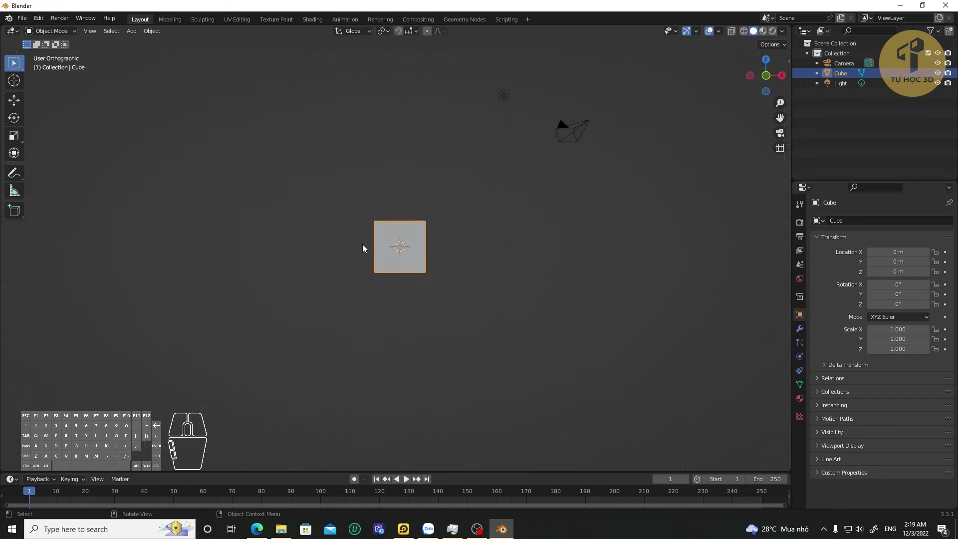
middle_click(448, 272)
left_click_drag(480, 294, 438, 322)
middle_click(457, 294)
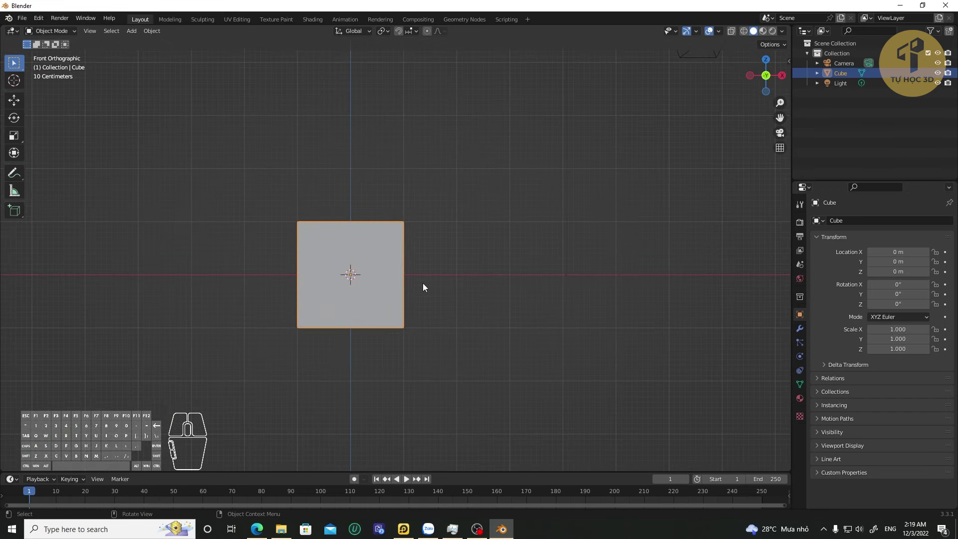
key("`")
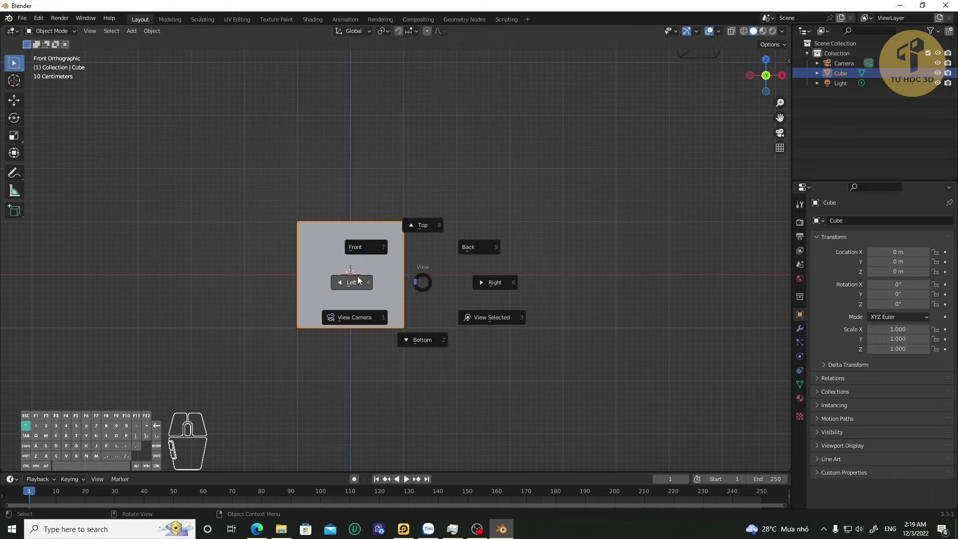
left_click(353, 287)
middle_click(386, 292)
scroll("down", 3)
Step: Try another standard side view, then orbit back into a free perspective view
key("`")
left_click(394, 221)
scroll("down", 3)
left_click_drag(416, 231, 421, 194)
left_click_drag(429, 199, 429, 271)
key("`")
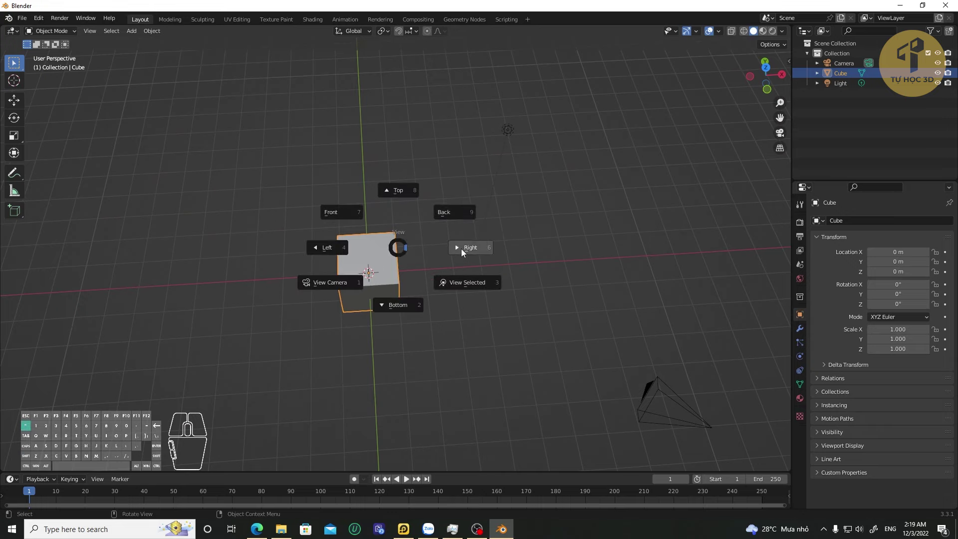
left_click_drag(480, 273, 502, 296)
left_click_drag(487, 258, 490, 273)
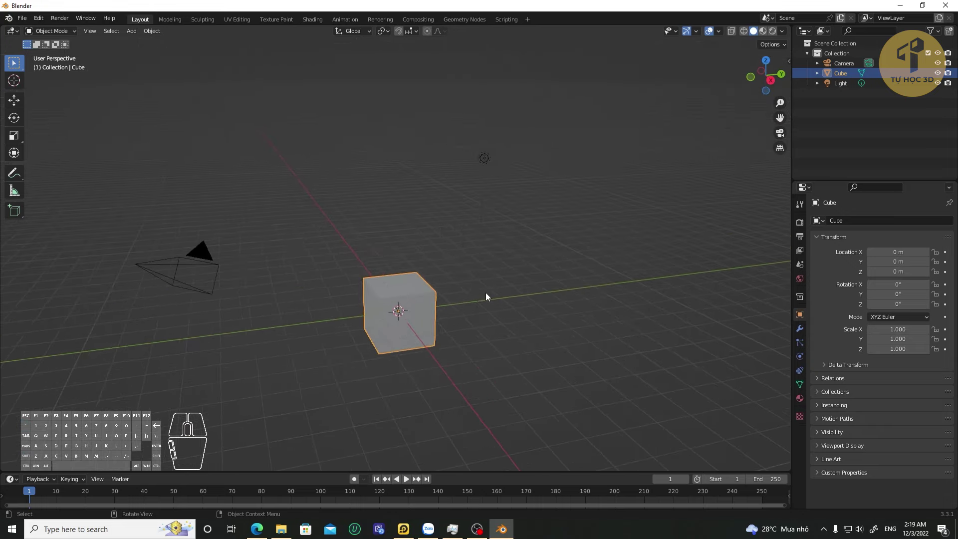
left_click_drag(513, 305, 445, 280)
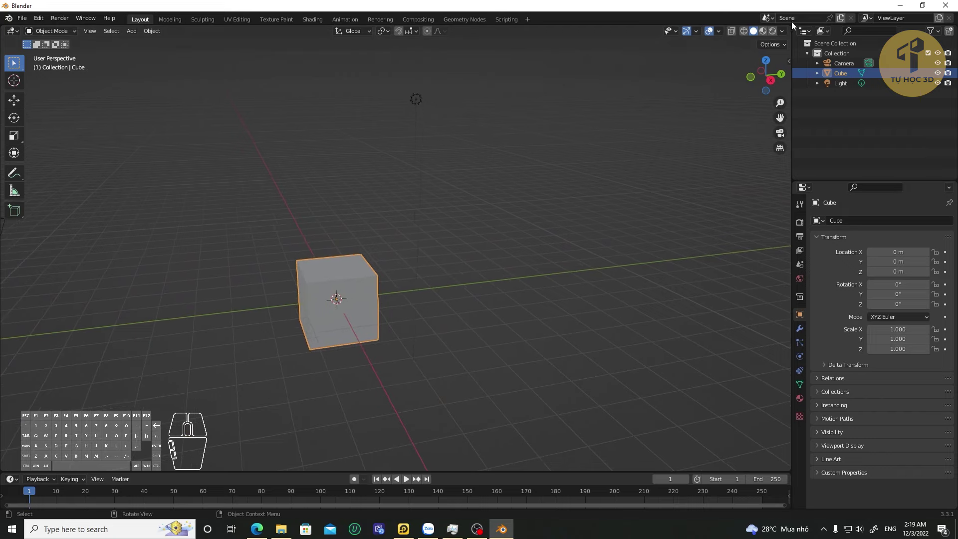
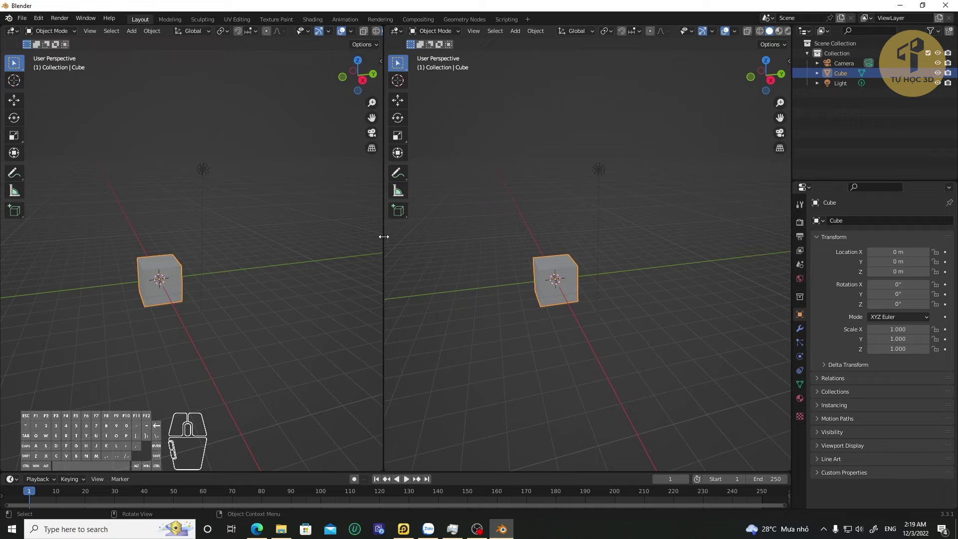
Step: Horizontally split the right-hand area into top and bottom views and orbit the new top-right view
right_click(386, 242)
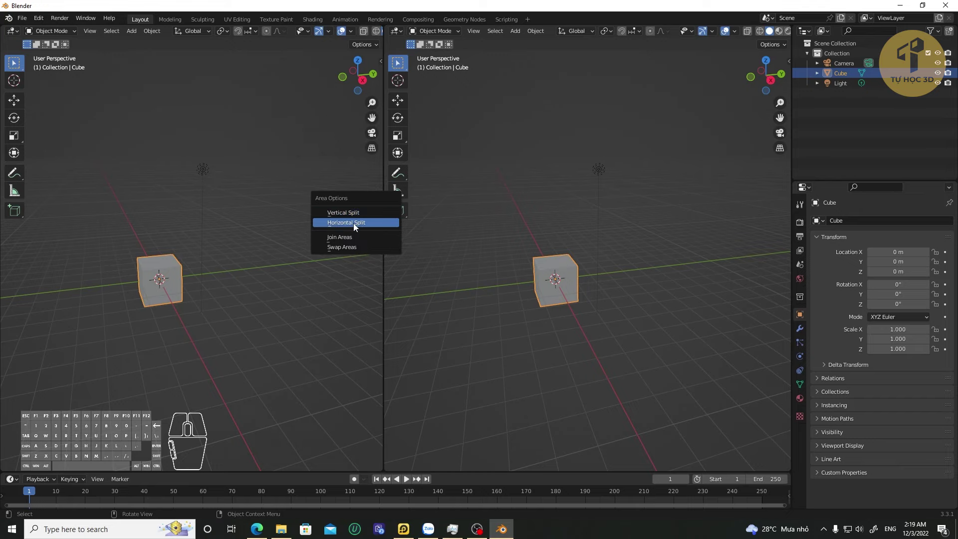
left_click(355, 228)
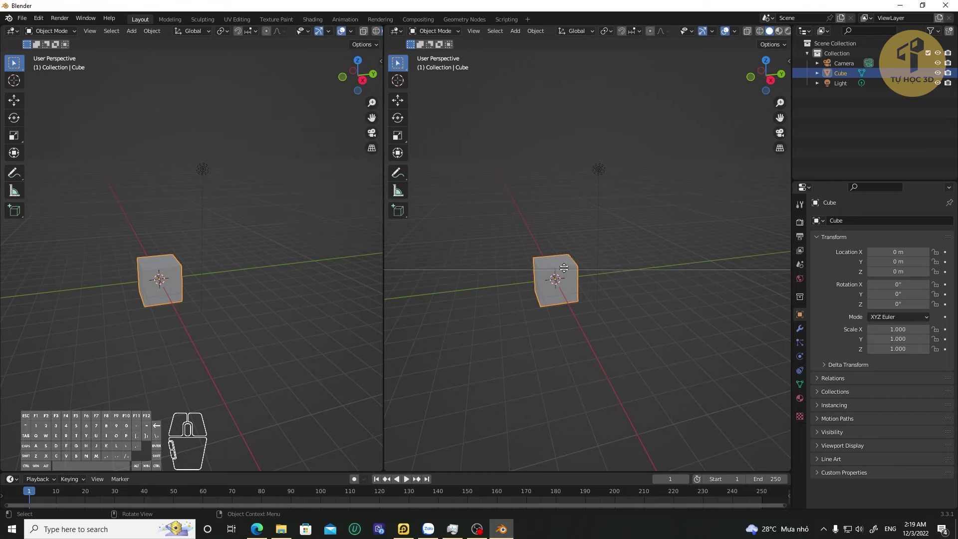
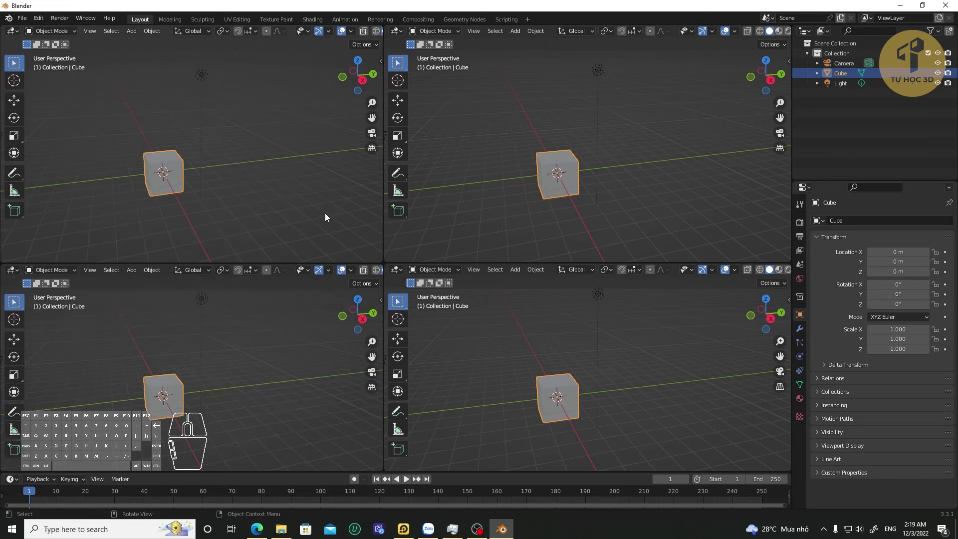
left_click(633, 166)
left_click_drag(612, 171, 573, 189)
left_click_drag(613, 183, 607, 206)
left_click(244, 174)
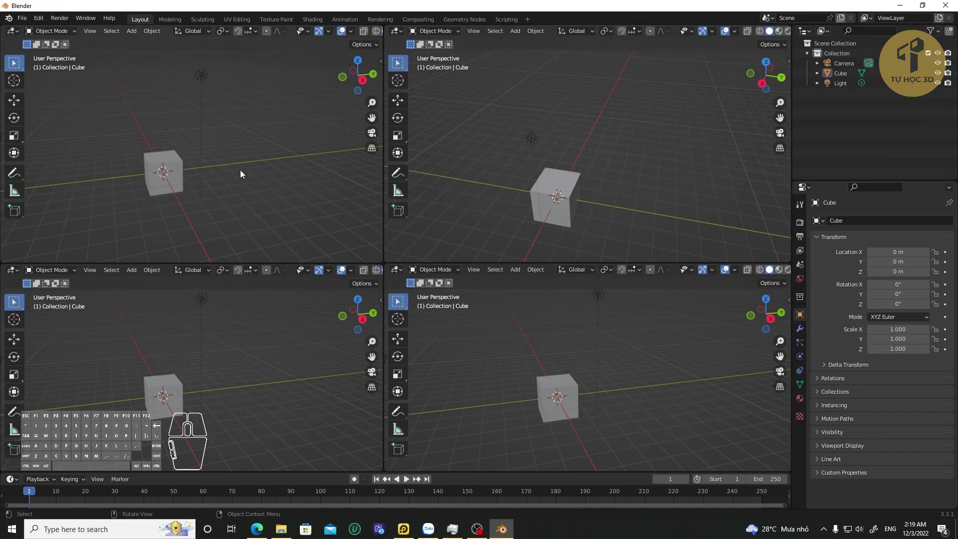
Step: Set the top-left view to Top, bottom-left to Front and bottom-right to Left orthographic
key("`")
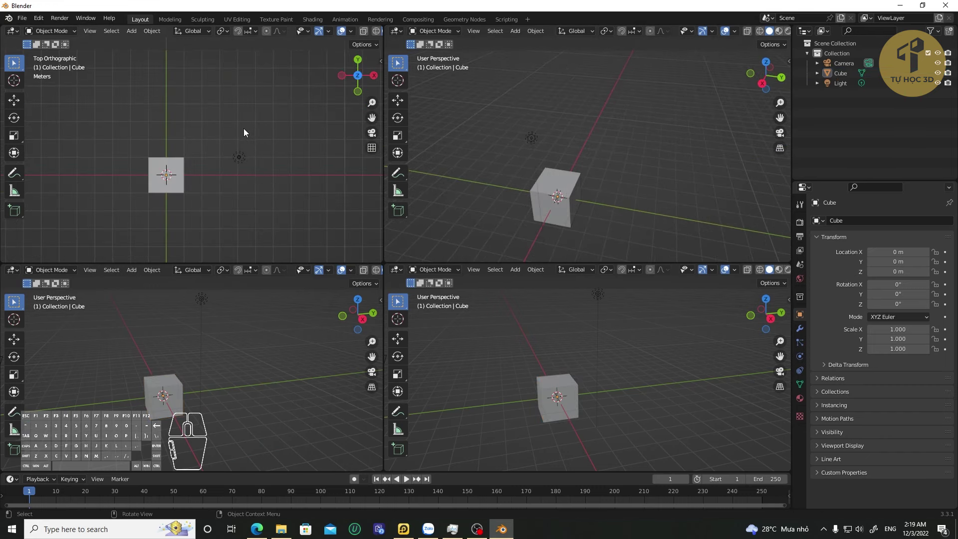
scroll("up", 3)
left_click_drag(219, 196, 274, 121)
left_click(243, 370)
key("`")
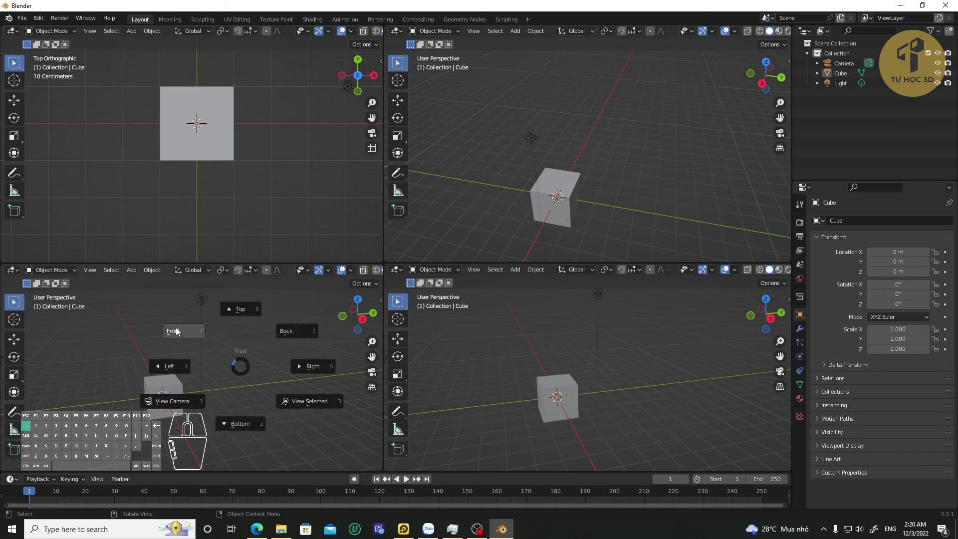
left_click(595, 357)
key("`")
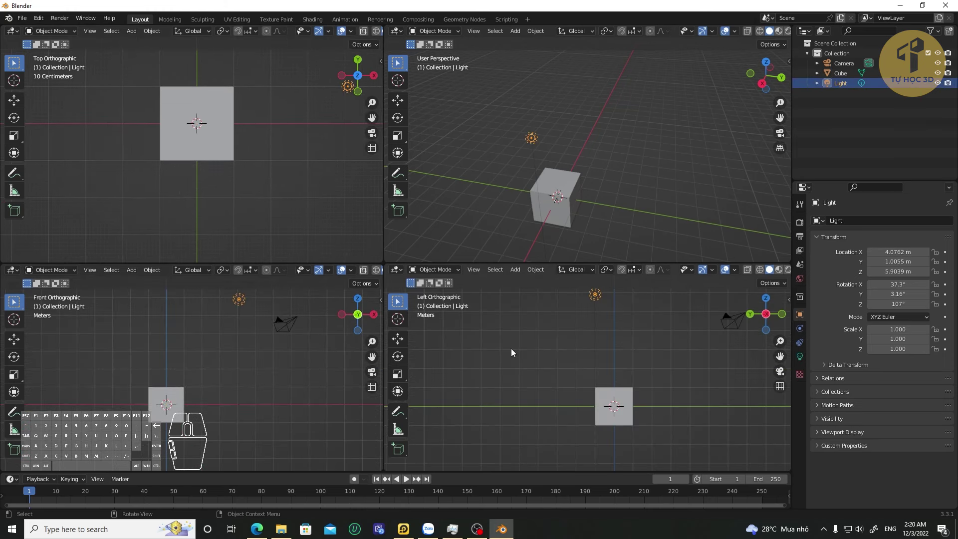
Step: Orbit and zoom the remaining top-right perspective view around the cube
middle_click(618, 174)
scroll("up", 3)
left_click_drag(614, 174, 558, 158)
left_click_drag(614, 189, 599, 166)
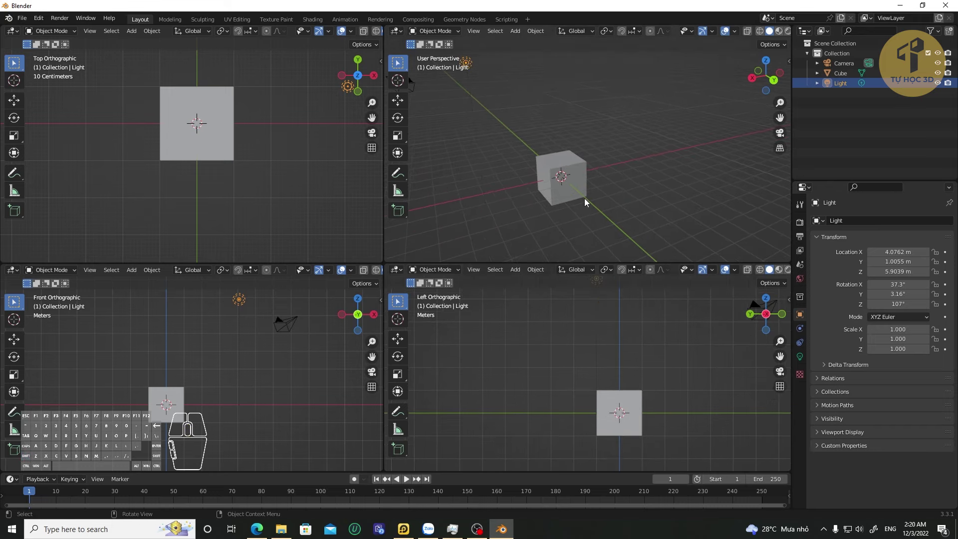
left_click_drag(619, 188, 621, 173)
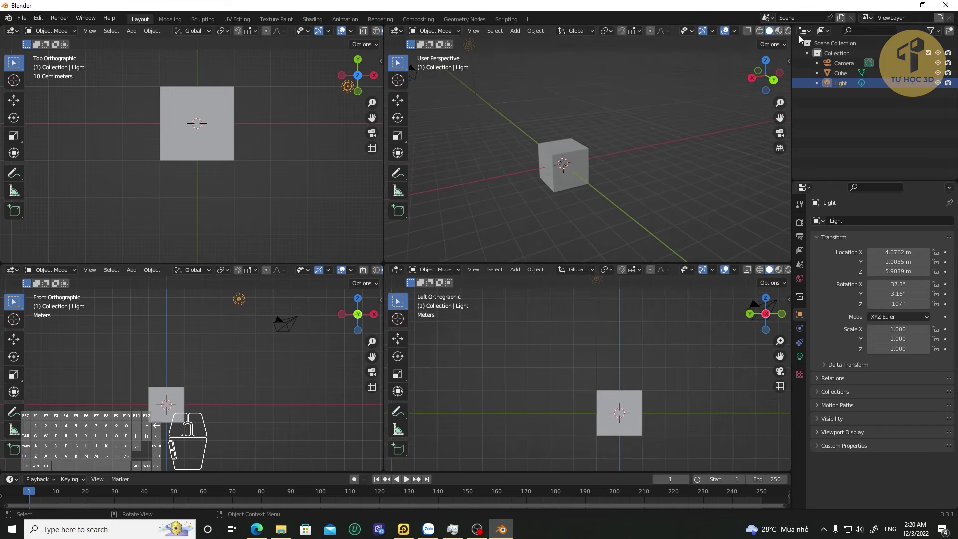
Step: Join the two upper areas through the area options into one wide view
left_click_drag(639, 165, 619, 192)
left_click_drag(581, 193, 598, 181)
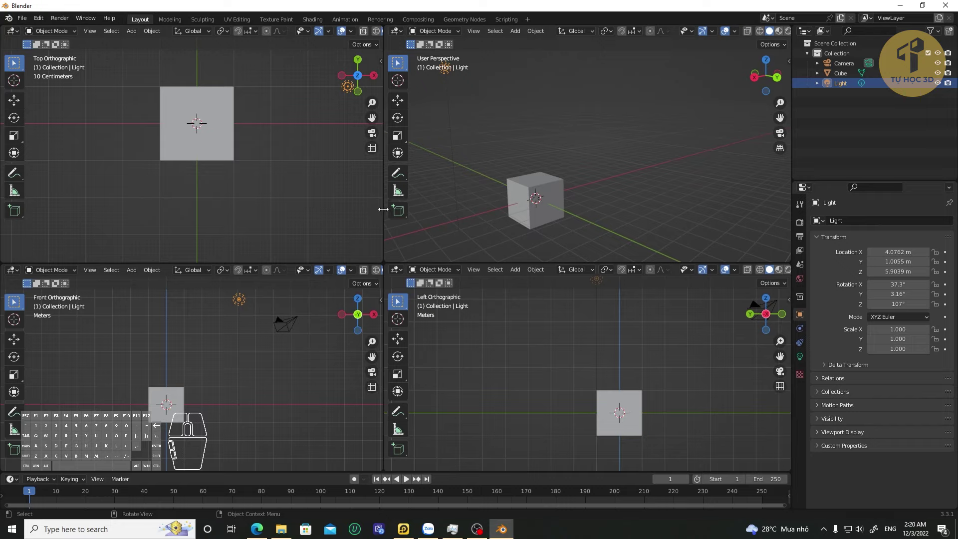
right_click(385, 214)
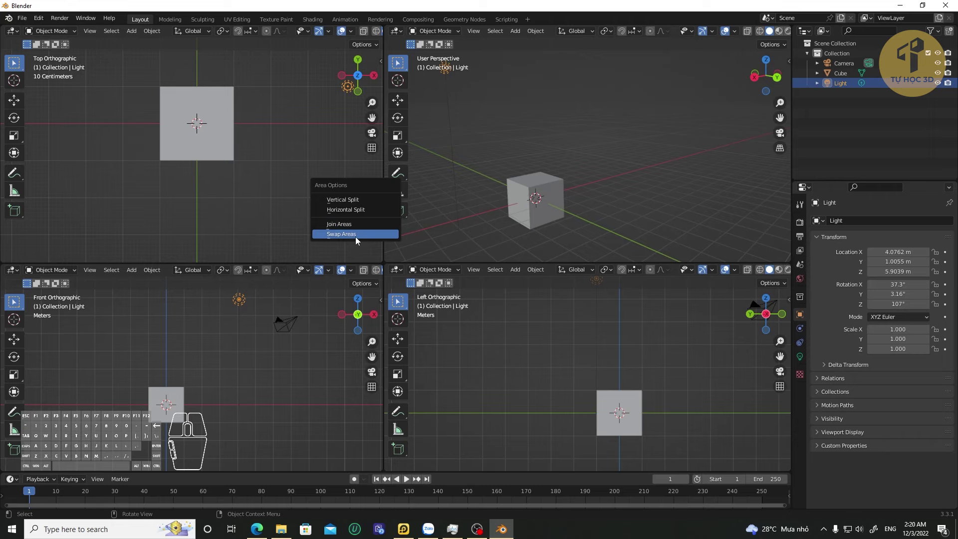
right_click(385, 219)
left_click(363, 244)
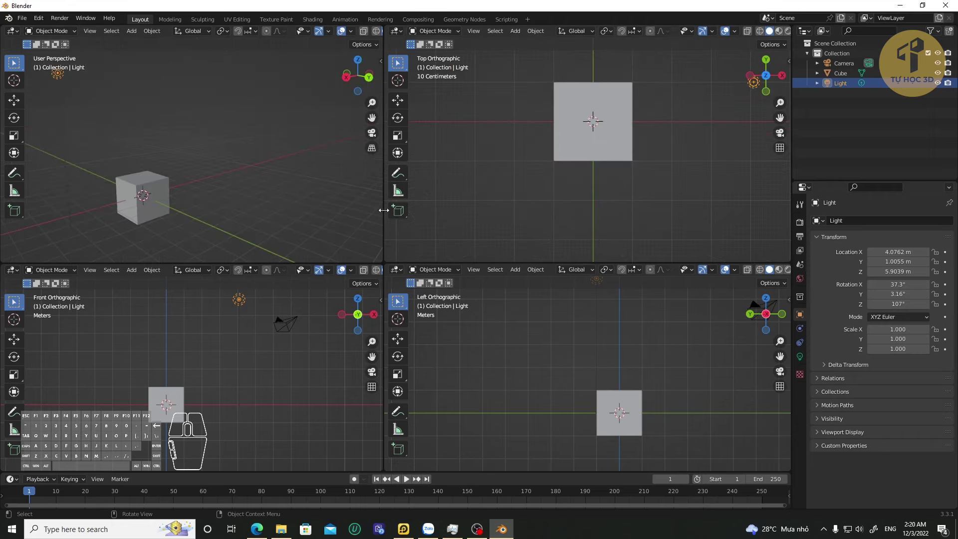
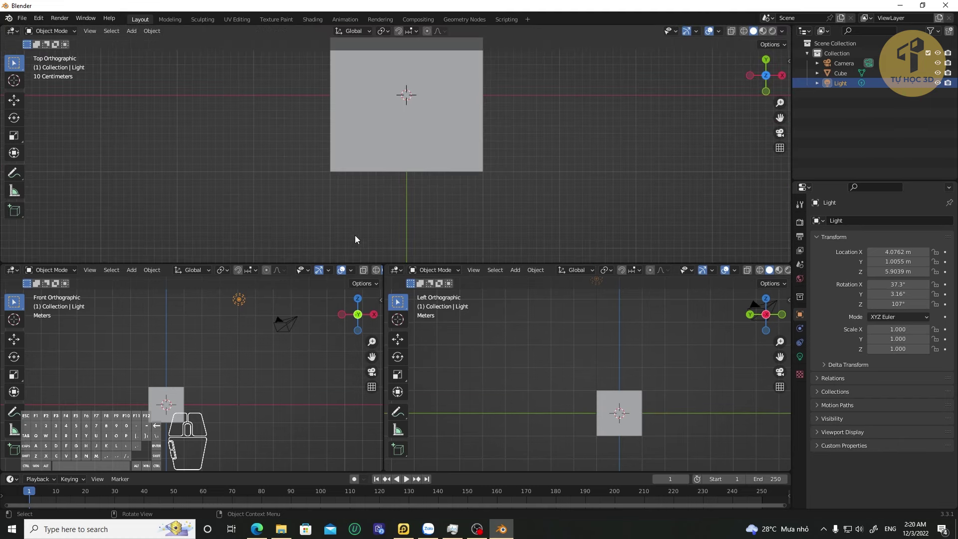
right_click(405, 268)
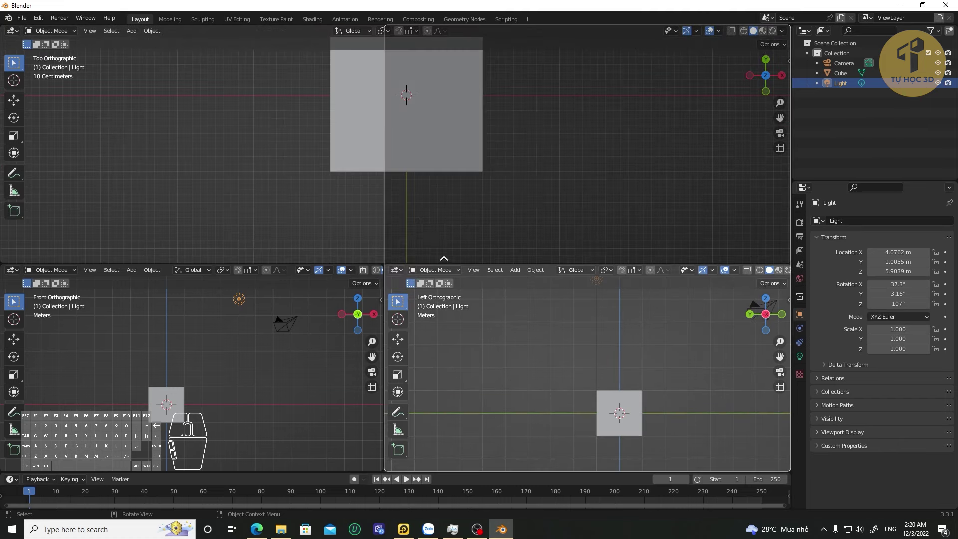
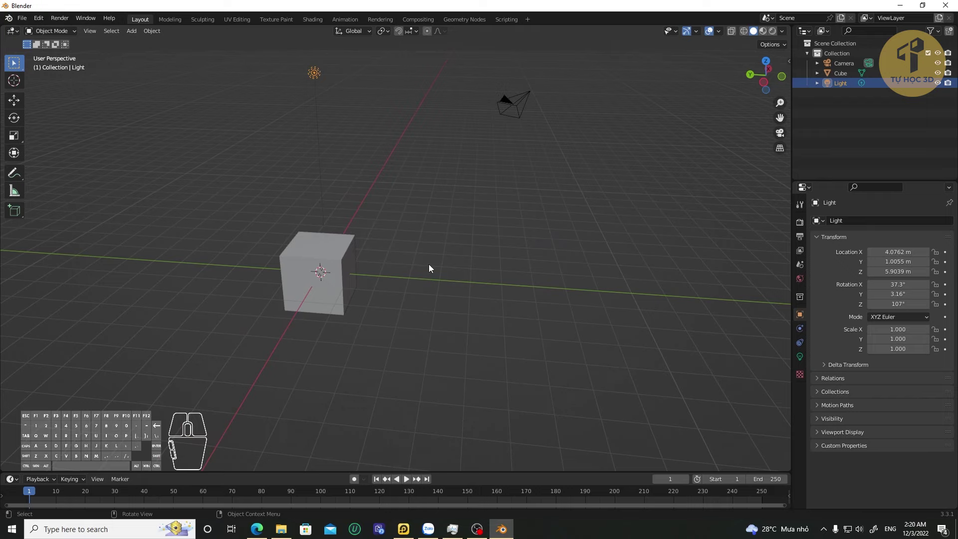
Step: Glance at the shading-mode pie menu, dismiss it and orbit the cube
key("z")
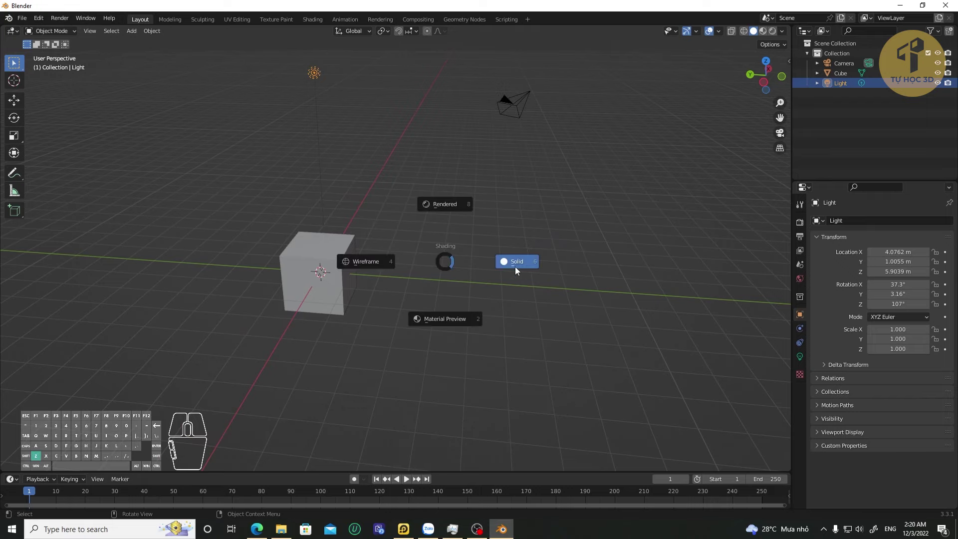
left_click(523, 268)
left_click_drag(386, 269, 477, 245)
middle_click(474, 256)
left_click_drag(518, 262, 483, 265)
Step: Pick a brighter studio lighting preset in the Viewport Shading popover
left_click(784, 38)
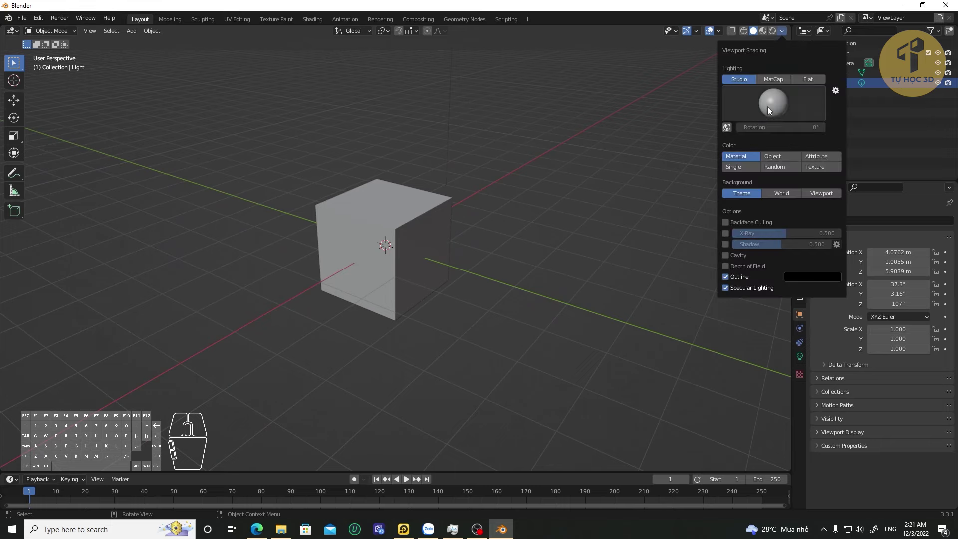
left_click(772, 111)
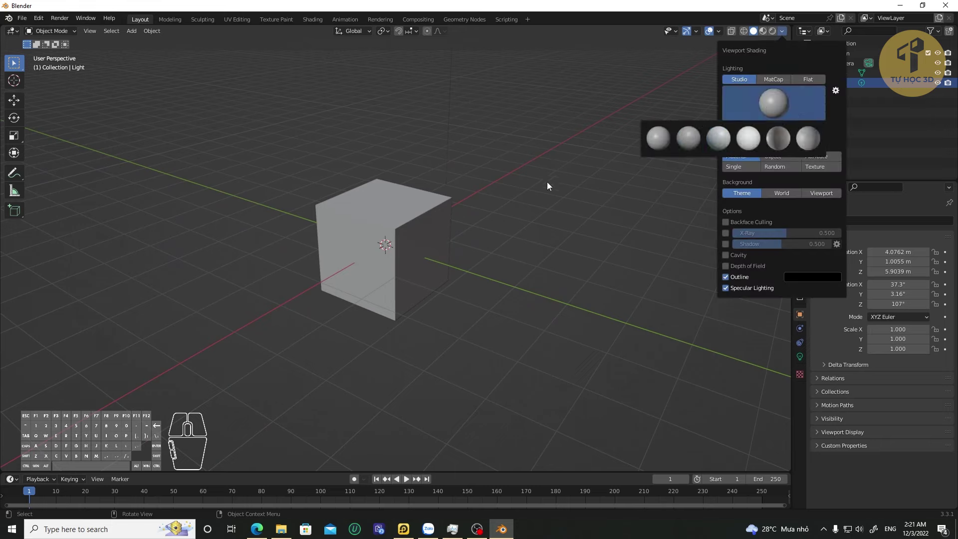
left_click(686, 145)
left_click_drag(485, 217, 449, 211)
left_click(785, 33)
left_click(799, 109)
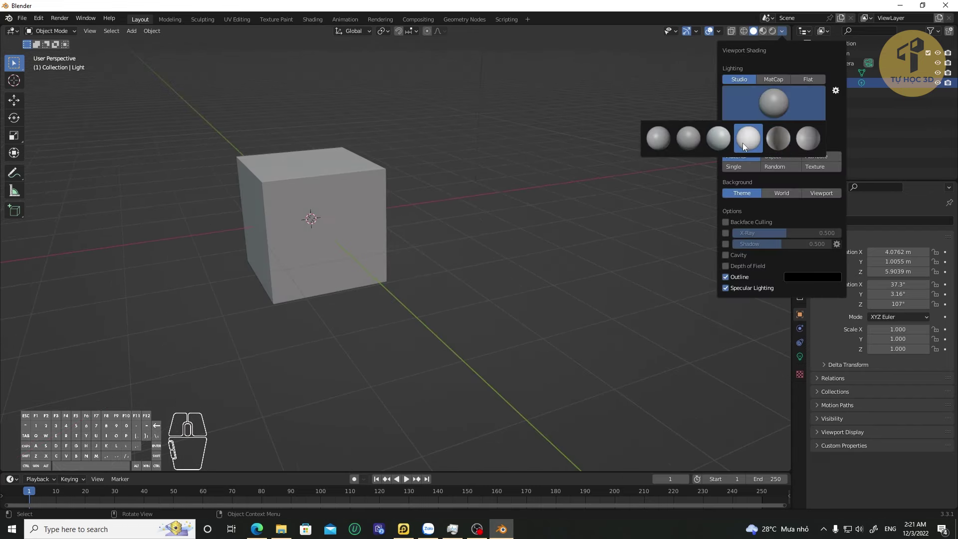
left_click(656, 149)
Step: Select the default cube and delete it
left_click_drag(414, 196, 461, 219)
left_click_drag(447, 261, 480, 260)
left_click(492, 237)
left_click_drag(540, 261, 524, 263)
key("x")
left_click(484, 256)
Step: Add a Suzanne monkey mesh at the origin and orbit around it
key("shift+a")
left_click(491, 338)
middle_click(506, 278)
scroll("down", 3)
scroll("up", 3)
left_click_drag(492, 300, 521, 306)
scroll("down", 3)
left_click_drag(593, 261, 565, 255)
Step: Switch the monkey head to Wireframe display via the Z shading pie and orbit around it
key("z")
left_click_drag(505, 230, 528, 248)
key("z")
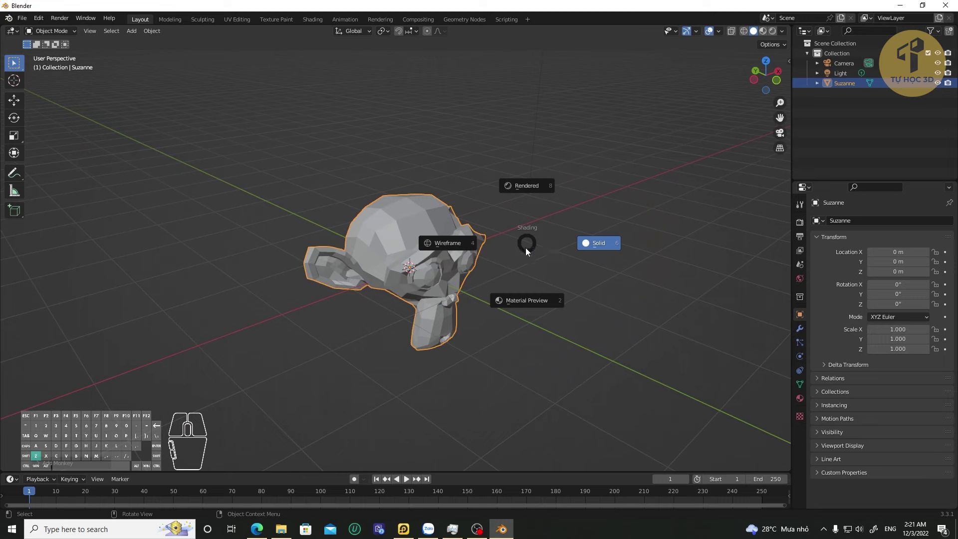
left_click(456, 253)
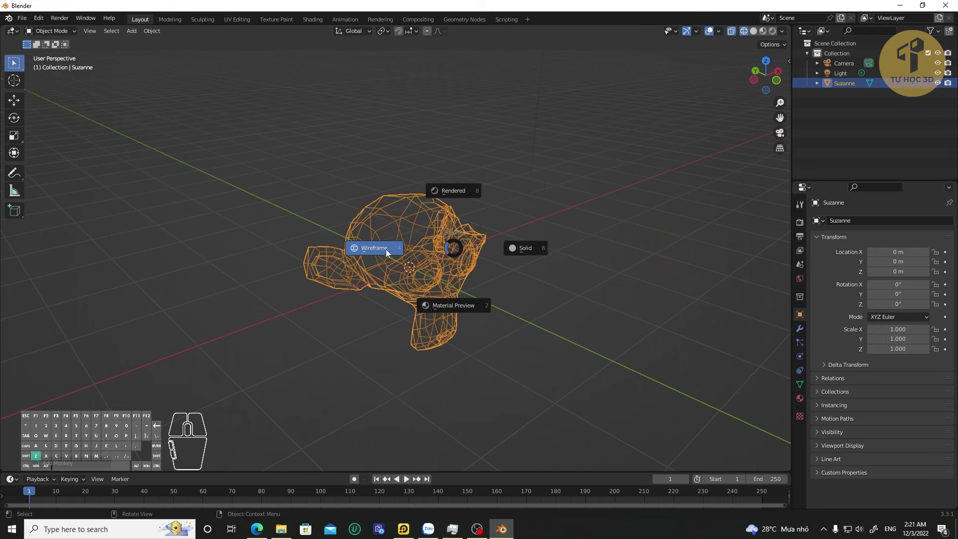
key("z")
left_click(380, 255)
left_click_drag(572, 299, 554, 294)
left_click(529, 286)
left_click_drag(523, 289, 573, 287)
left_click_drag(610, 276, 498, 296)
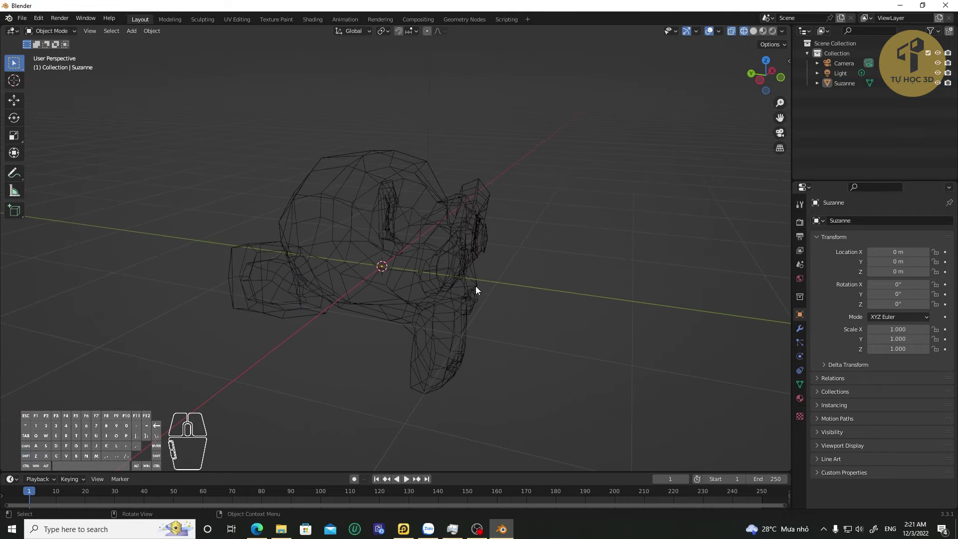
scroll("up", 3)
scroll("down", 3)
Step: Keep orbiting and zooming around the wireframe head from several angles, toggling shading with Z
left_click_drag(473, 263, 491, 255)
left_click_drag(509, 248, 466, 262)
scroll("up", 3)
left_click(470, 227)
left_click_drag(517, 242, 544, 254)
left_click_drag(565, 259, 506, 241)
middle_click(516, 271)
scroll("down", 3)
key("z")
scroll("up", 3)
middle_click(527, 277)
left_click(588, 278)
left_click_drag(545, 275, 518, 274)
left_click_drag(444, 259, 515, 274)
scroll("up", 3)
left_click(452, 250)
left_click(538, 261)
Step: Add a new mesh cube to the scene via Shift+A > Mesh > Cube
key("shift+a")
left_click(577, 270)
left_click_drag(485, 253, 464, 255)
left_click(446, 228)
double_click(428, 228)
Step: Scale the cube down to -0.377 and raise it slightly so it sits inside the monkey head
key("space")
key("s")
left_click_drag(389, 239, 338, 256)
key("space")
key("g")
left_click_drag(351, 237, 359, 220)
left_click(488, 230)
Step: Return to Solid shading and orbit to confirm the cube is hidden inside Suzanne
key("z")
middle_click(474, 235)
left_click_drag(473, 236, 495, 232)
key("z")
left_click_drag(510, 255, 443, 240)
middle_click(397, 234)
scroll("up", 3)
left_click_drag(504, 265, 540, 267)
Step: Switch the view to Wireframe display and frame the small cube inside the head
key("z")
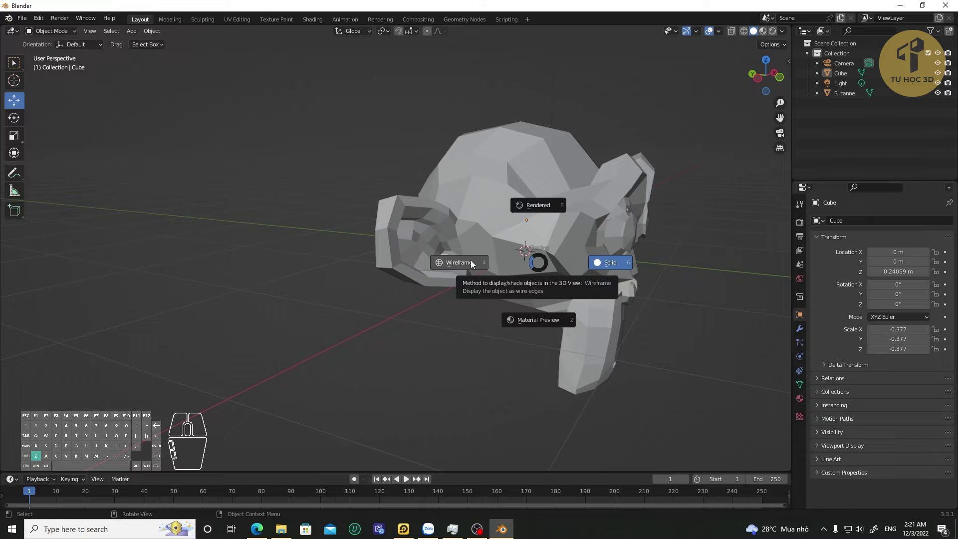
left_click(459, 264)
left_click(458, 264)
middle_click(626, 277)
left_click_drag(518, 291, 538, 303)
left_click(476, 212)
left_click_drag(533, 251, 475, 286)
scroll("down", 3)
Step: Move the small cube out along X so it sits beside the monkey head
left_click(411, 270)
left_click_drag(389, 268, 545, 216)
middle_click(544, 247)
left_click_drag(492, 327, 515, 305)
left_click(524, 301)
left_click_drag(519, 200, 563, 250)
middle_click(563, 244)
left_click_drag(563, 246, 577, 219)
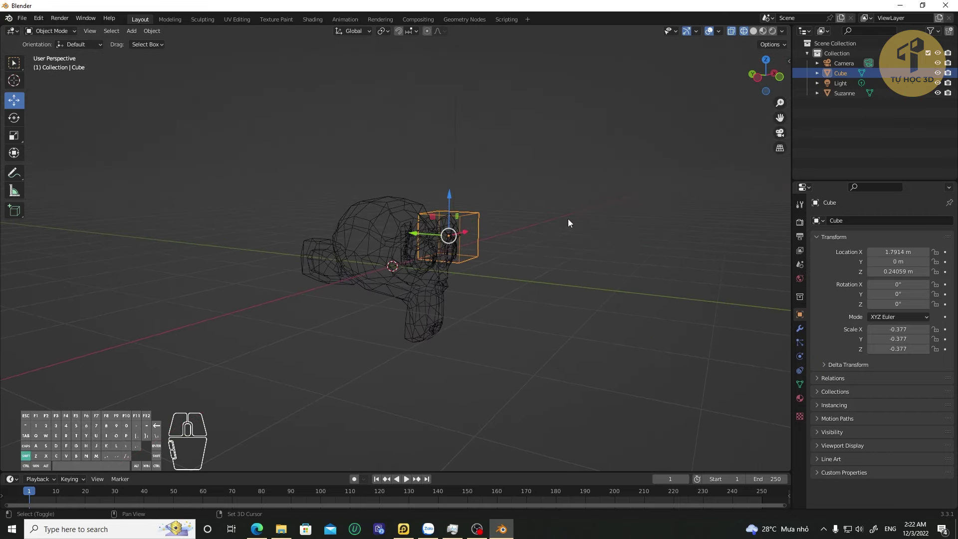
left_click_drag(551, 234, 538, 254)
Step: Orbit and zoom around the scene to check the cube's new position next to Suzanne
middle_click(460, 330)
left_click_drag(507, 342, 551, 340)
left_click_drag(616, 333, 594, 330)
left_click_drag(592, 306, 608, 305)
left_click_drag(631, 310, 605, 292)
left_click_drag(608, 294, 622, 282)
left_click(592, 271)
left_click_drag(506, 277, 449, 305)
left_click_drag(424, 293, 386, 329)
scroll("up", 3)
middle_click(365, 300)
left_click_drag(368, 301, 402, 293)
scroll("down", 3)
left_click_drag(384, 298, 391, 290)
scroll("up", 3)
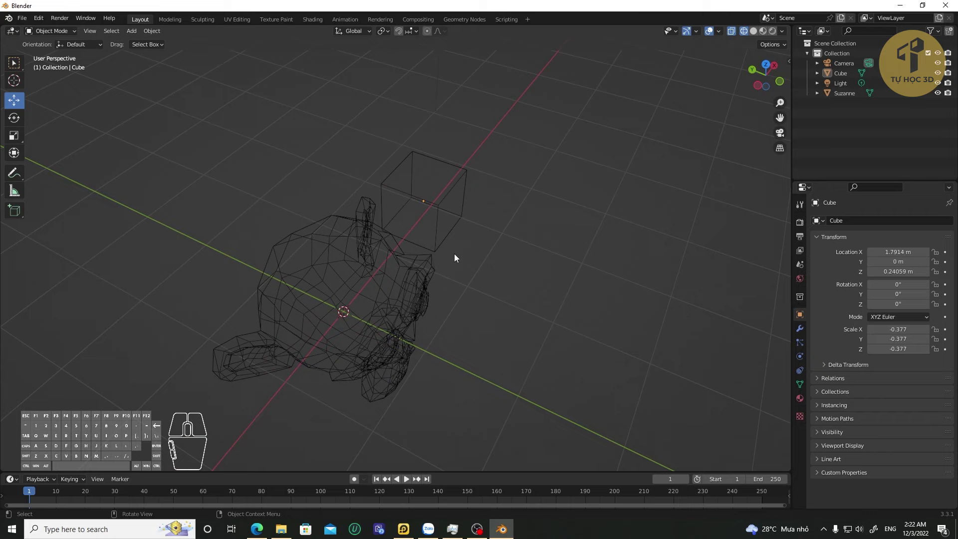
Step: Switch back to Solid display, select the small cube and delete it with X
key("z")
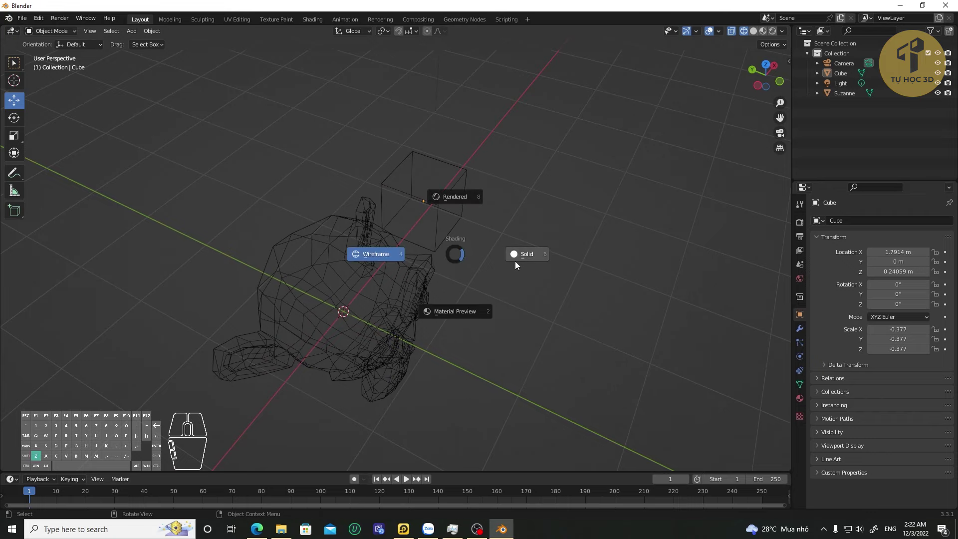
left_click(521, 266)
left_click_drag(506, 287, 437, 256)
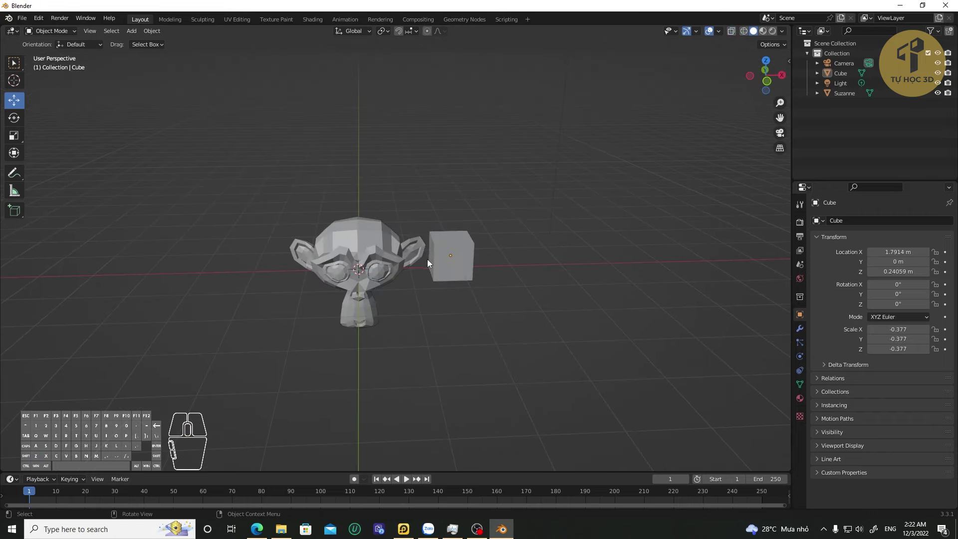
left_click(473, 261)
key("x")
left_click(473, 262)
Step: Switch to Material Preview shading, select the monkey head and orbit around it
key("z")
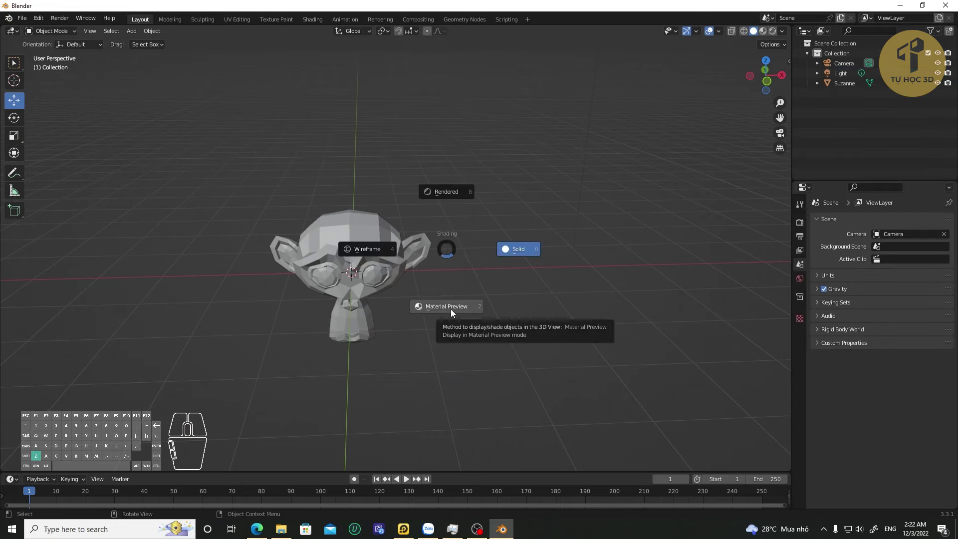
left_click(453, 314)
scroll("up", 3)
left_click_drag(452, 313, 513, 307)
left_click_drag(409, 302, 453, 285)
middle_click(453, 286)
left_click(376, 265)
left_click_drag(458, 311, 464, 290)
scroll("up", 3)
left_click_drag(473, 291, 485, 274)
left_click_drag(481, 279, 469, 300)
scroll("up", 3)
middle_click(469, 300)
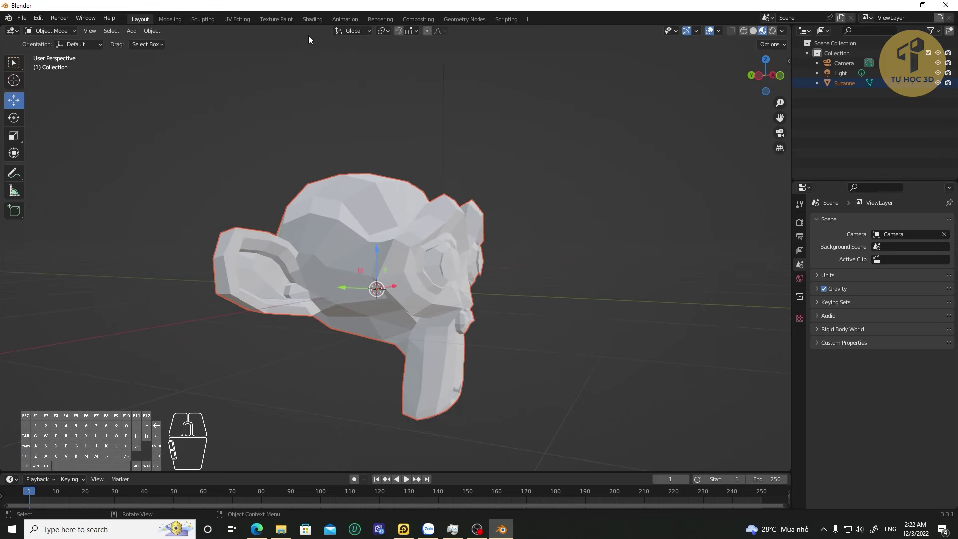
Step: In the Shading workspace, create a new material for Suzanne and make it glossy metallic with zero roughness
left_click(316, 21)
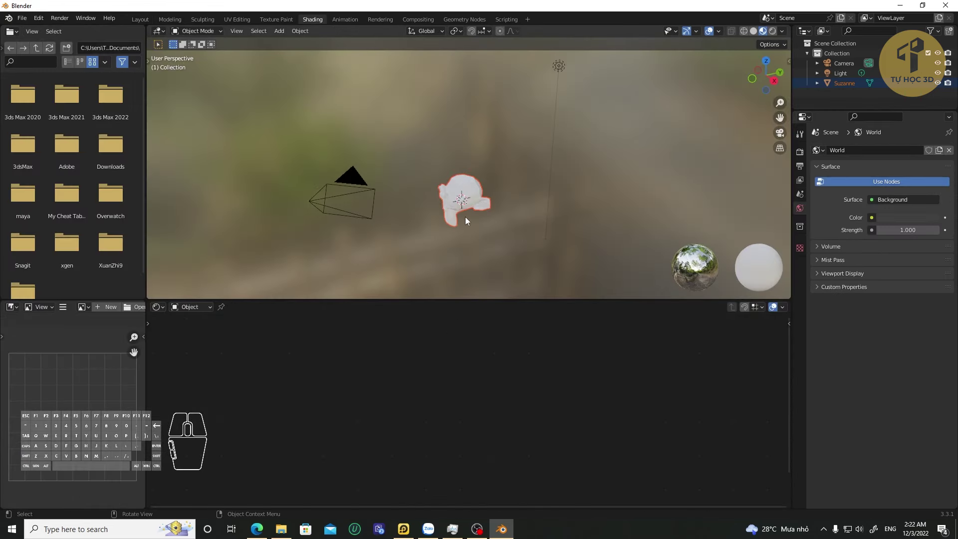
left_click(465, 209)
left_click(487, 308)
middle_click(452, 391)
left_click(450, 354)
left_click(446, 360)
left_click_drag(479, 273, 482, 260)
left_click(531, 454)
left_click_drag(429, 405, 477, 407)
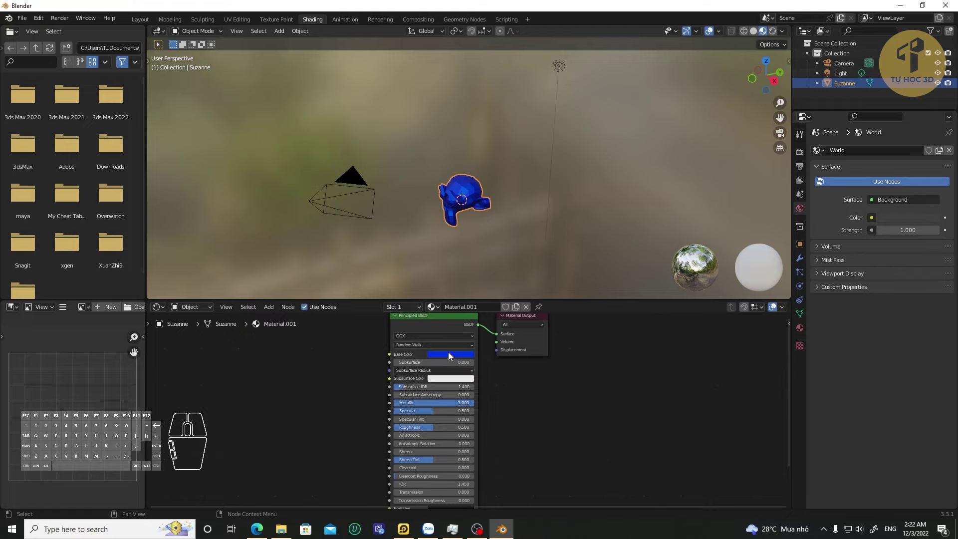
Step: Set the material's Base Color to a deep blue in the colour picker
left_click(450, 357)
left_click_drag(495, 259, 494, 252)
left_click(531, 420)
left_click_drag(423, 429, 376, 422)
left_click_drag(497, 240, 487, 170)
Step: Return to the Layout workspace in Material Preview and orbit around the blue monkey
left_click(148, 26)
middle_click(459, 314)
left_click_drag(458, 312, 414, 343)
left_click(450, 318)
middle_click(405, 305)
left_click(387, 277)
left_click_drag(463, 304, 491, 287)
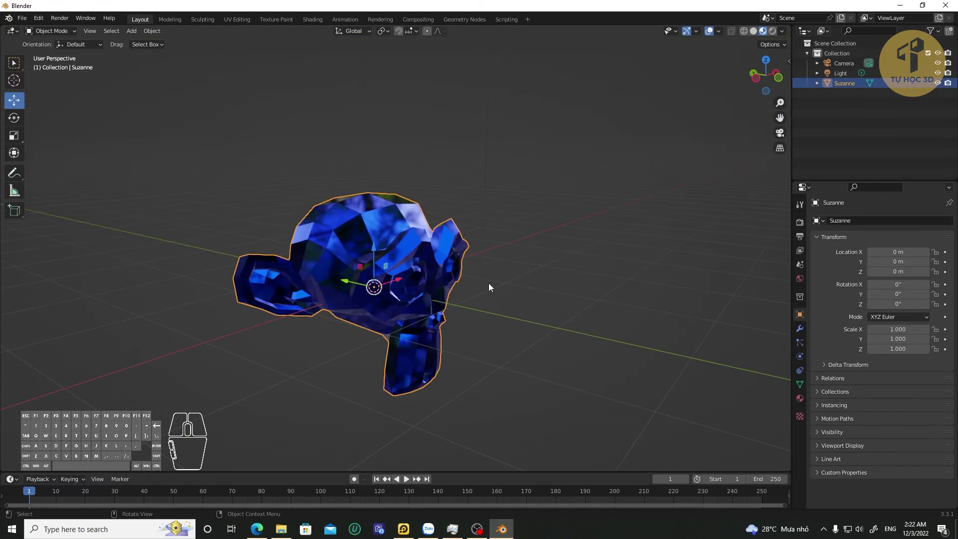
Step: Cycle the shading pie menu and switch the viewport to Rendered display of the blue monkey
key("z")
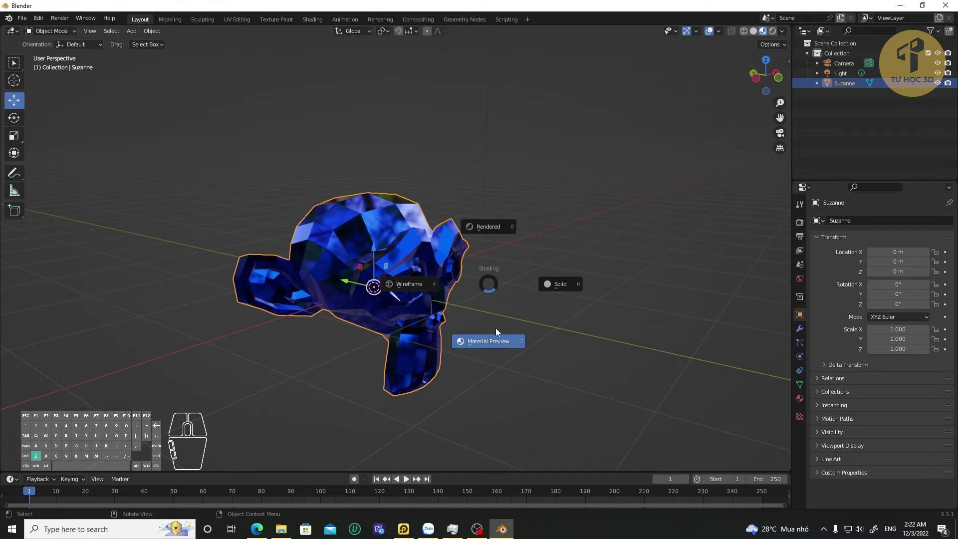
left_click(483, 346)
key("z")
left_click(476, 314)
key("z")
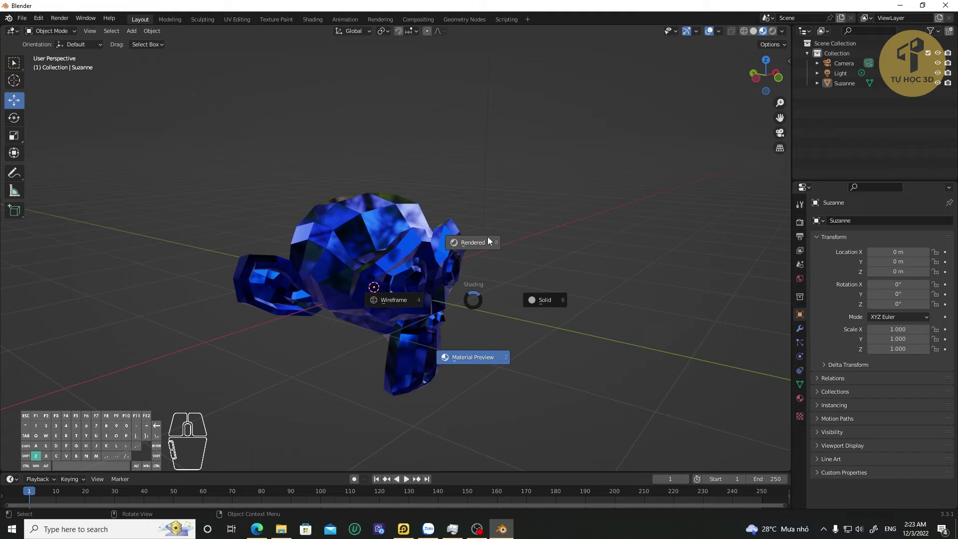
left_click(474, 245)
Step: Orbit around the rendered blue Suzanne to inspect it from several angles
left_click_drag(533, 286, 440, 288)
left_click_drag(434, 296, 484, 318)
left_click_drag(506, 338, 514, 344)
left_click_drag(552, 366, 512, 368)
middle_click(509, 371)
left_click_drag(505, 369, 448, 345)
middle_click(334, 307)
left_click_drag(339, 314, 325, 321)
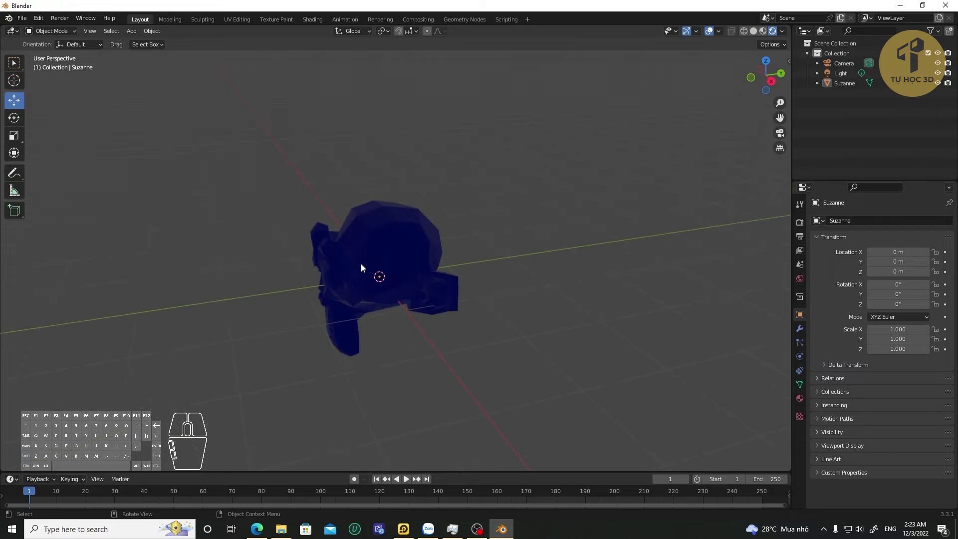
middle_click(426, 254)
left_click_drag(428, 253, 458, 232)
left_click_drag(451, 258, 462, 285)
middle_click(463, 294)
left_click_drag(465, 296, 309, 311)
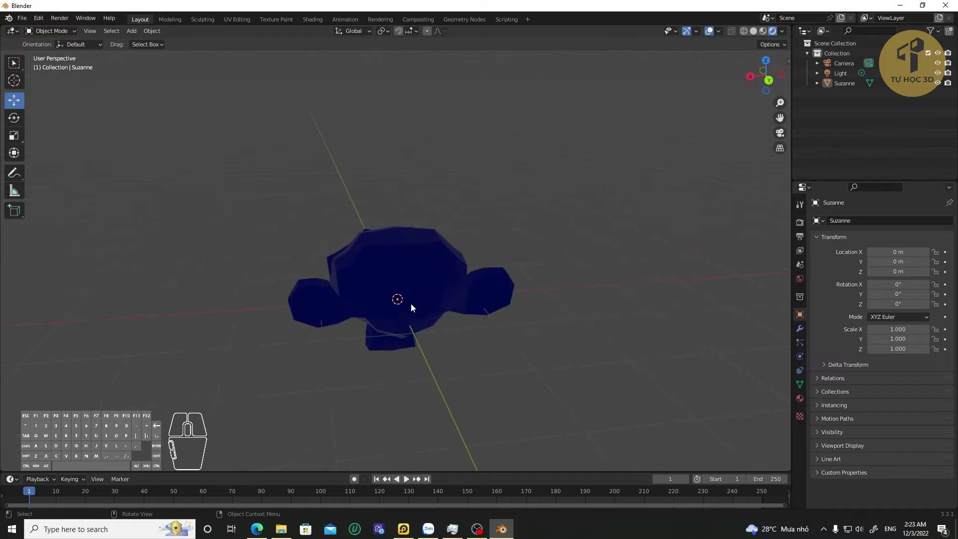
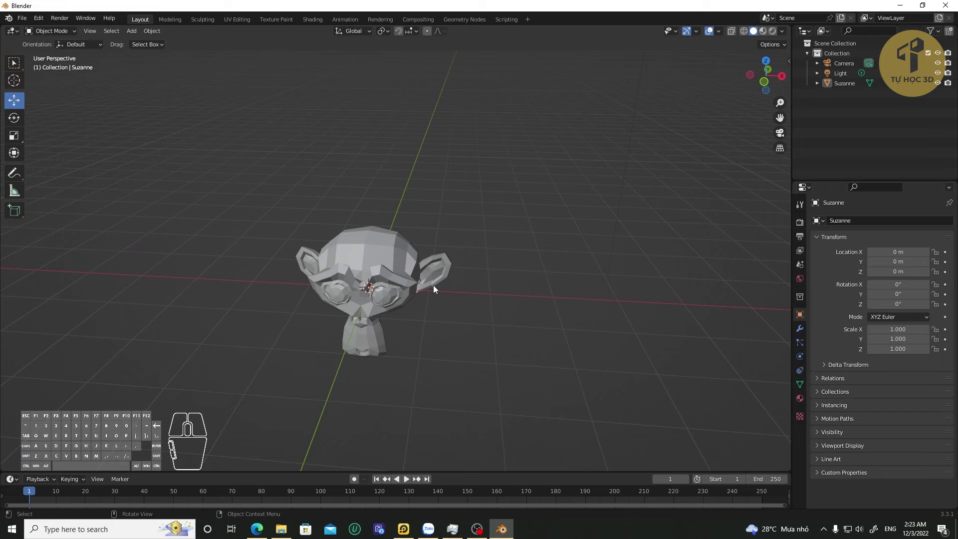
Step: Zoom in, select the monkey head and bring up the shading choices to return to Solid
left_click_drag(418, 296, 393, 299)
scroll("up", 3)
left_click_drag(428, 290, 431, 275)
left_click(400, 267)
scroll("up", 3)
left_click_drag(433, 281, 440, 243)
left_click_drag(431, 275, 390, 226)
key("z")
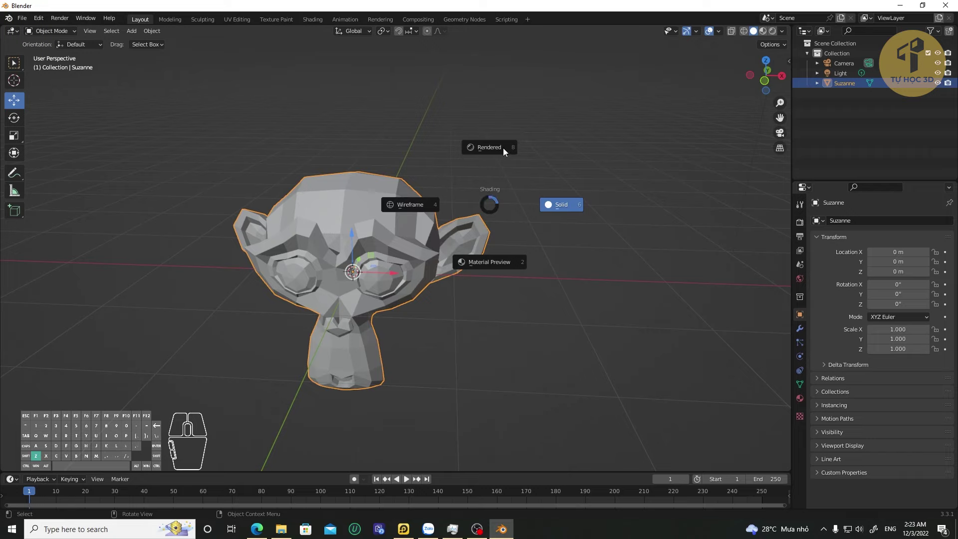